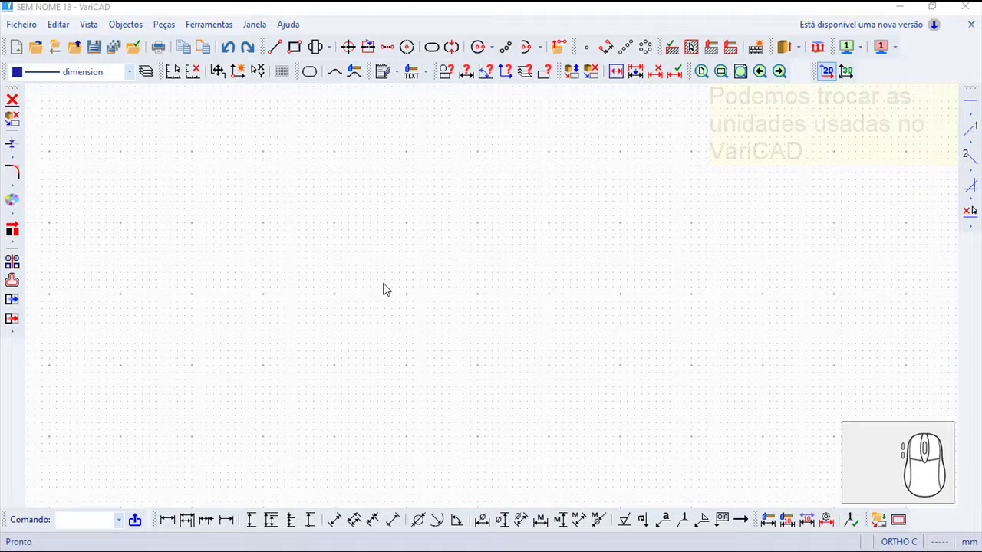
Switch drawing units from millimetres to inches via Ferramentas > Alterar Unidades, confirming the warning
left_click(212, 23)
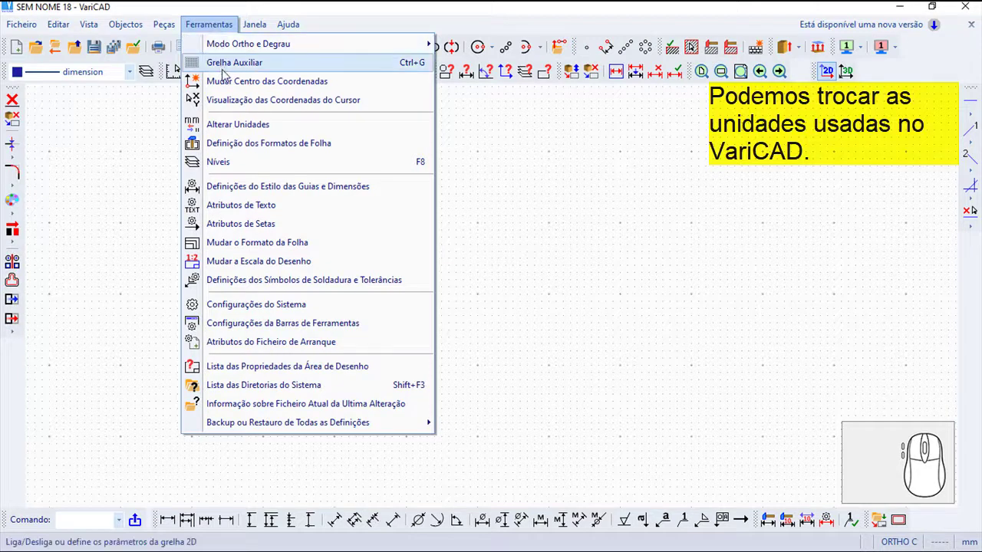
left_click(235, 126)
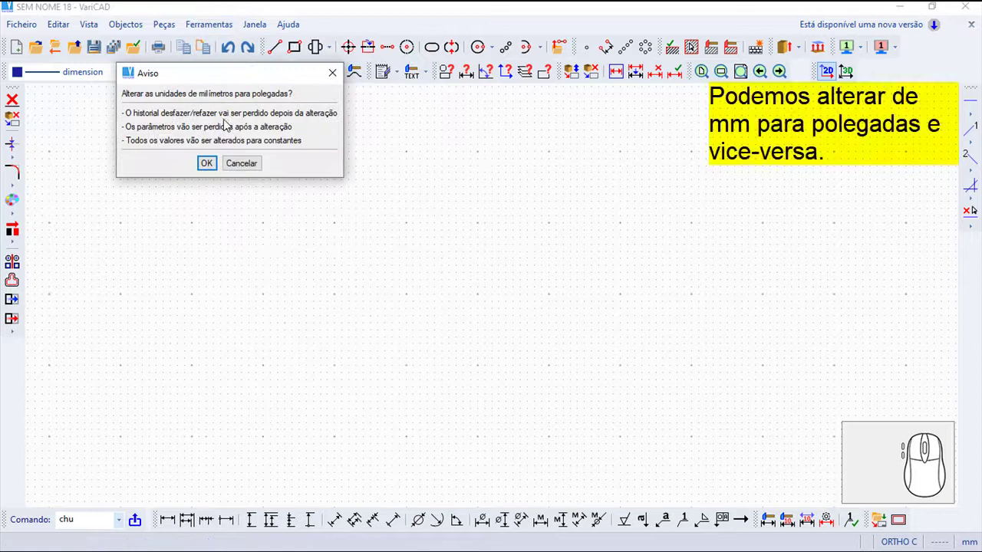
left_click(213, 169)
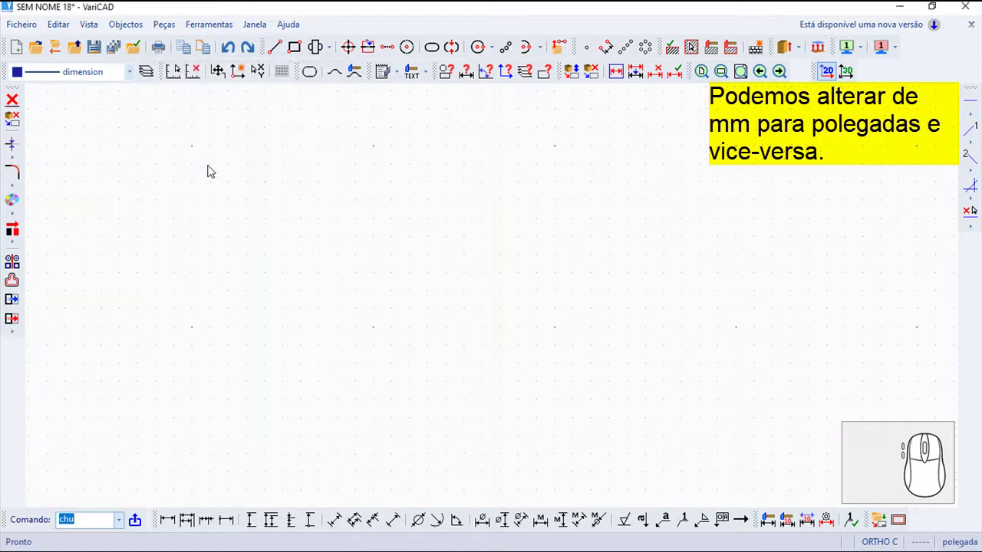
Start Alterar Unidades again to convert the inch drawing back to millimetres
left_click(199, 22)
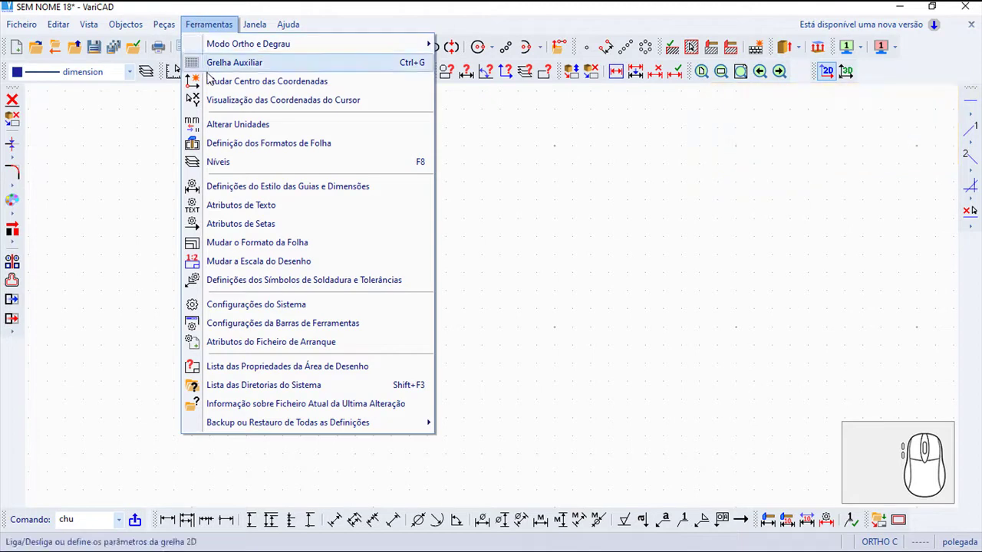
left_click(224, 130)
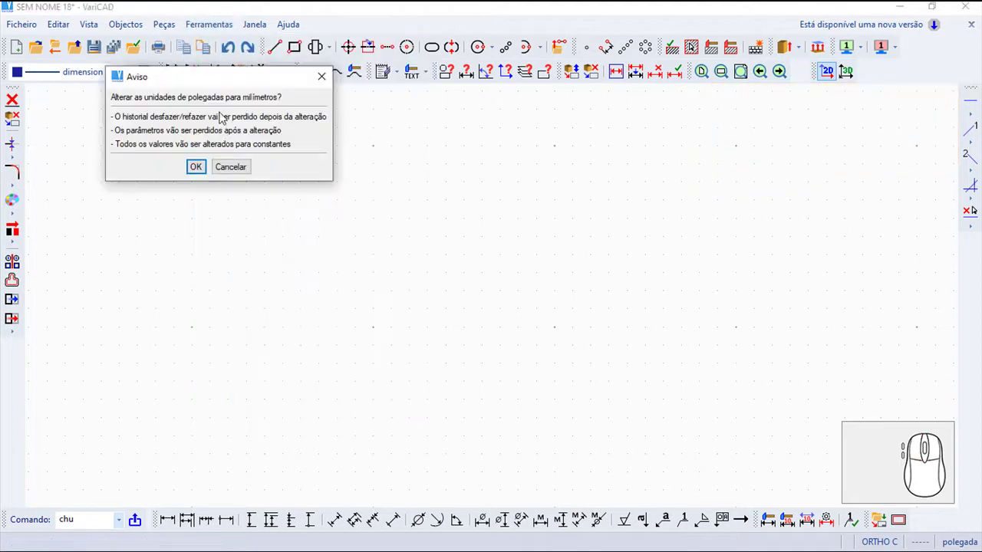